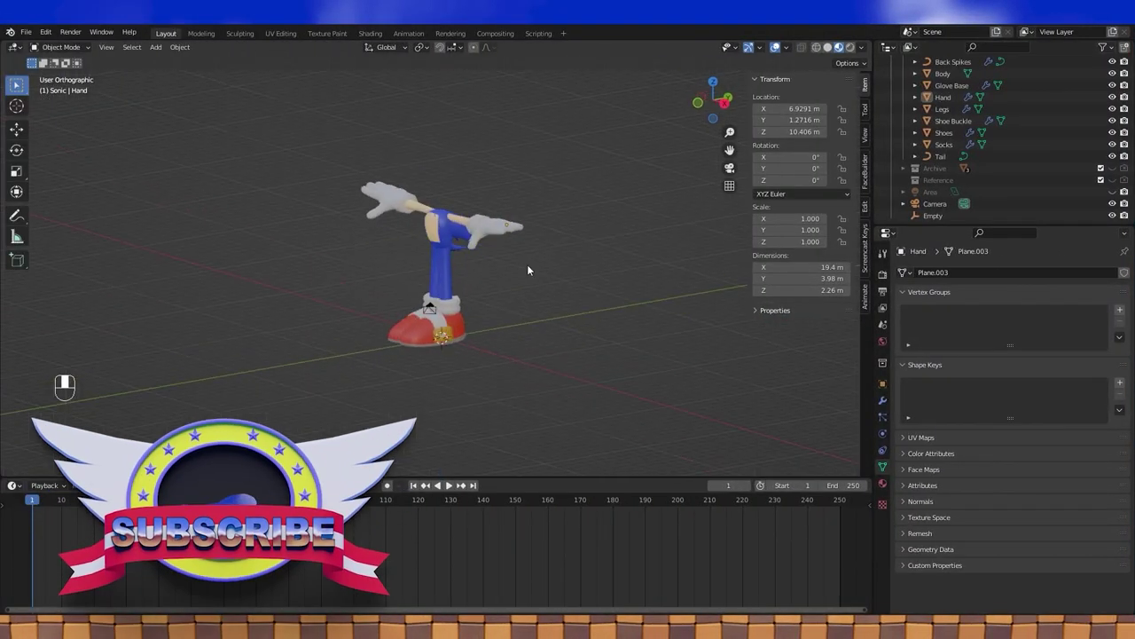
# - Add a cube as Sonic's head, move it above the body and scale it up by 3
pyautogui.press('KP_1')
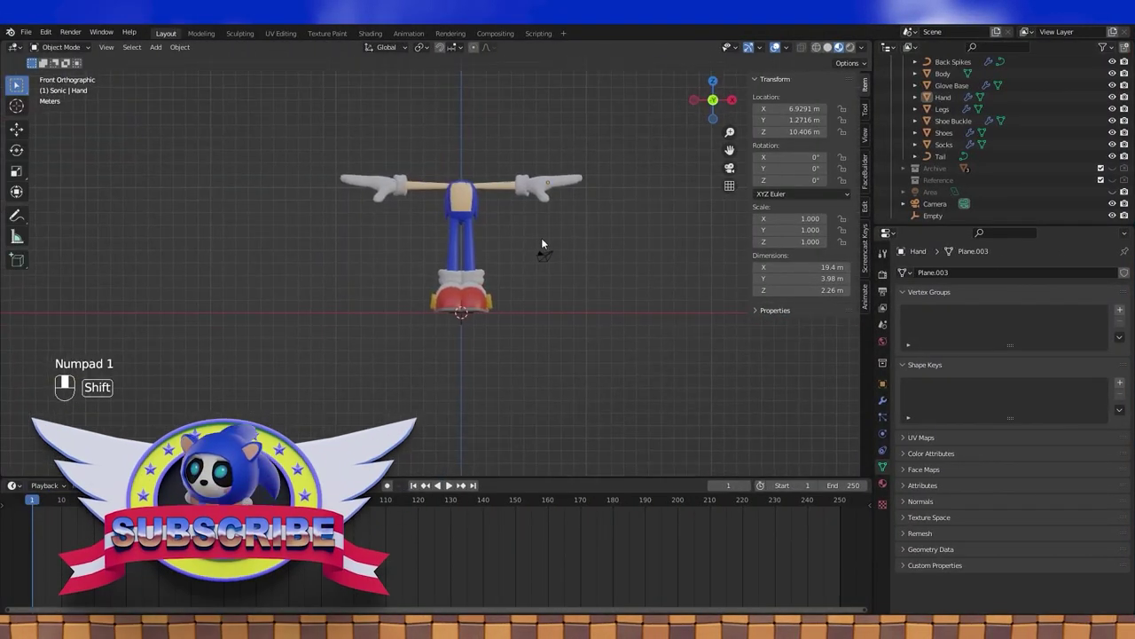
pyautogui.press('shift+s')
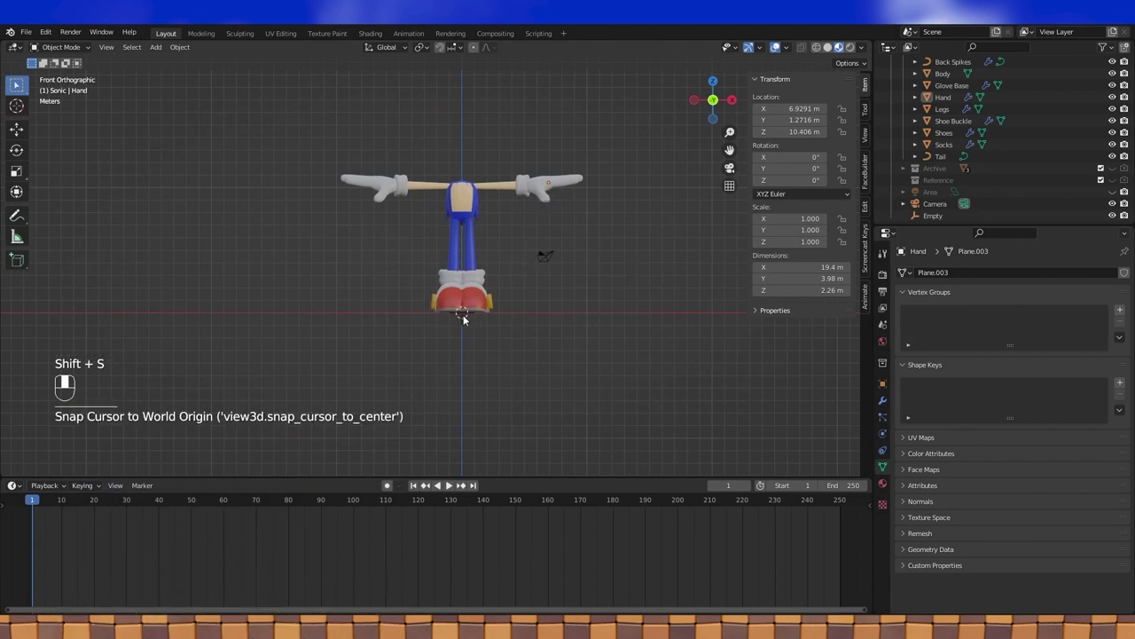
pyautogui.press('shift+a')
pyautogui.middleClick(515, 326)
pyautogui.moveTo(541, 319); pyautogui.dragTo(893, 406)
pyautogui.press('g')
pyautogui.moveTo(892, 406); pyautogui.dragTo(996, 357)
pyautogui.press('s')
pyautogui.moveTo(996, 357); pyautogui.dragTo(620, 266)
# - From the side view, rotate the head -36° on X and nudge it along Y
pyautogui.press('Tab')
pyautogui.press('Tab')
pyautogui.press('KP_3')
pyautogui.press('r')
pyautogui.press('g')
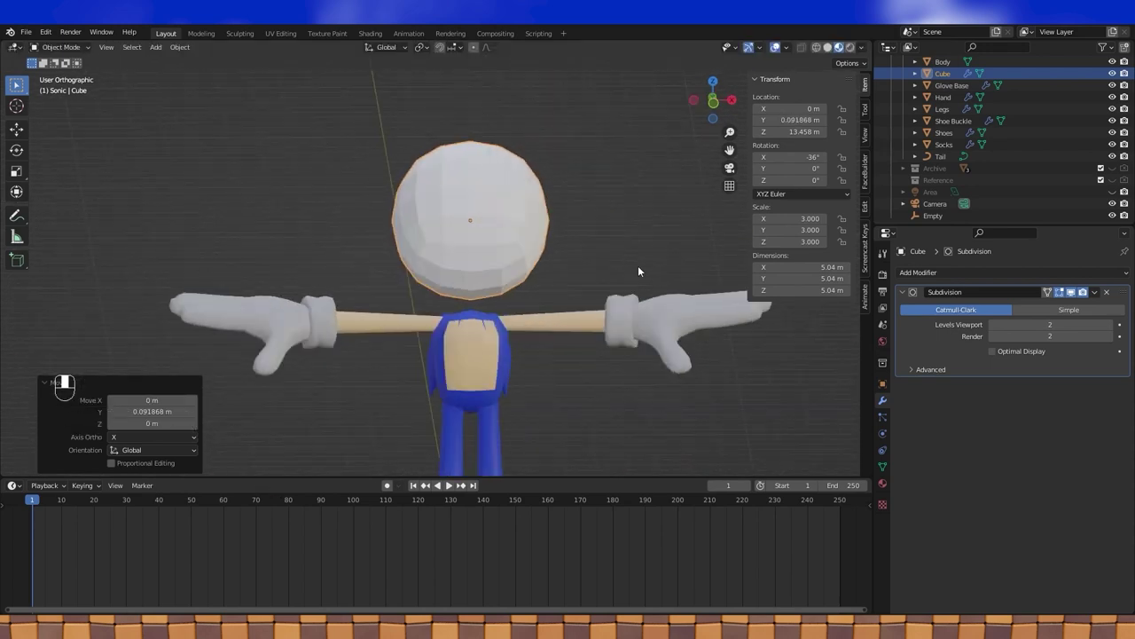
# - From the front view, edit the head mesh and scale it narrower along X
pyautogui.press('KP_1')
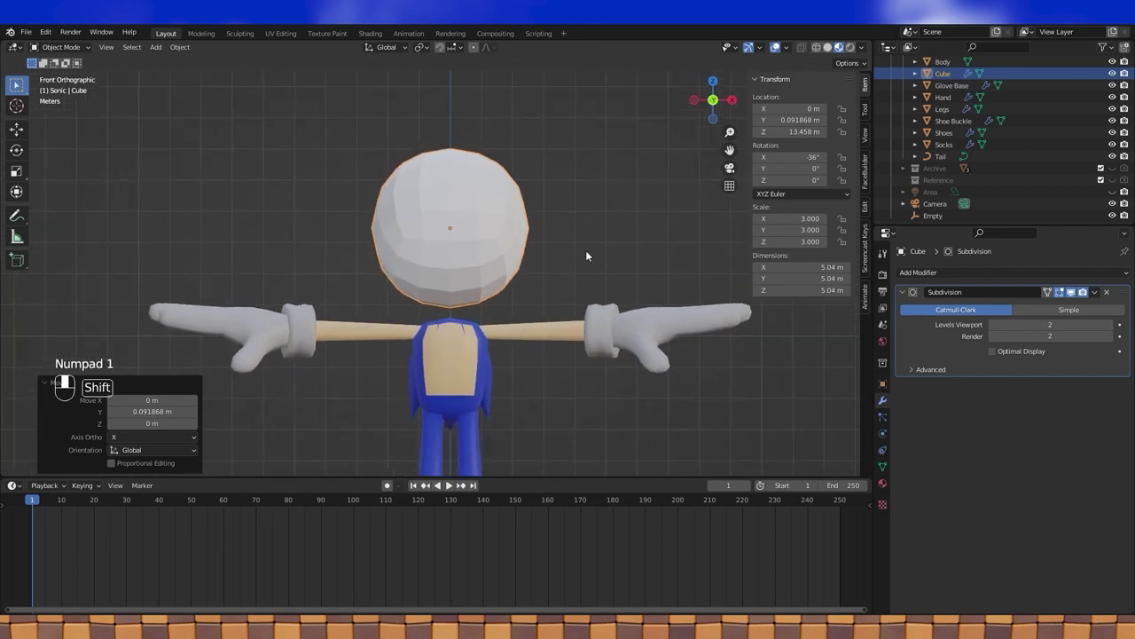
pyautogui.press('Tab')
pyautogui.press('s')
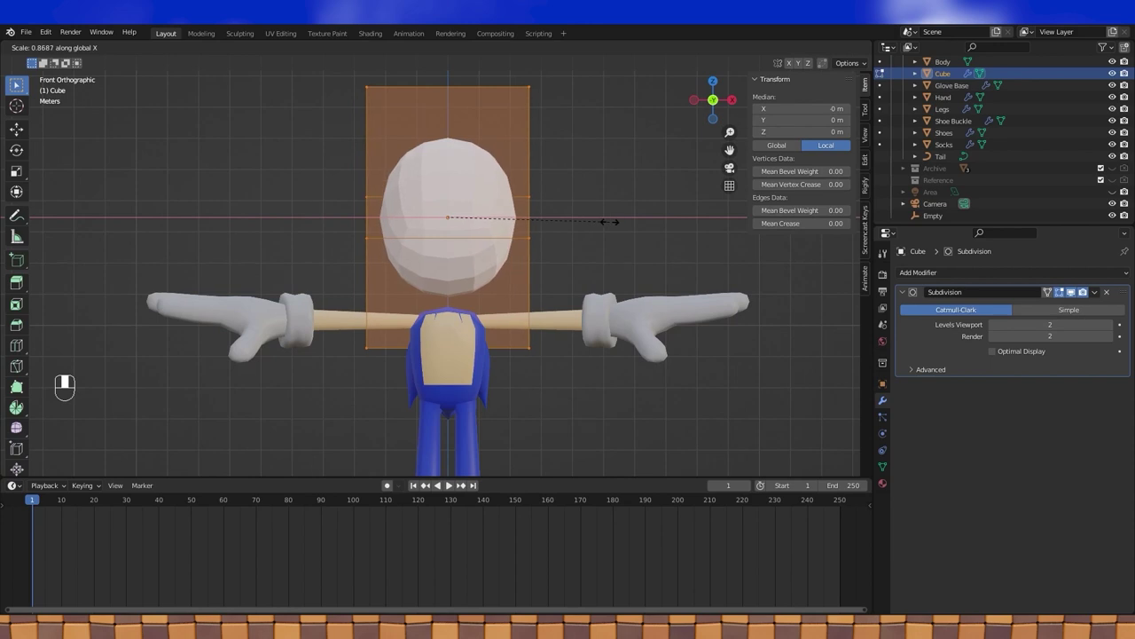
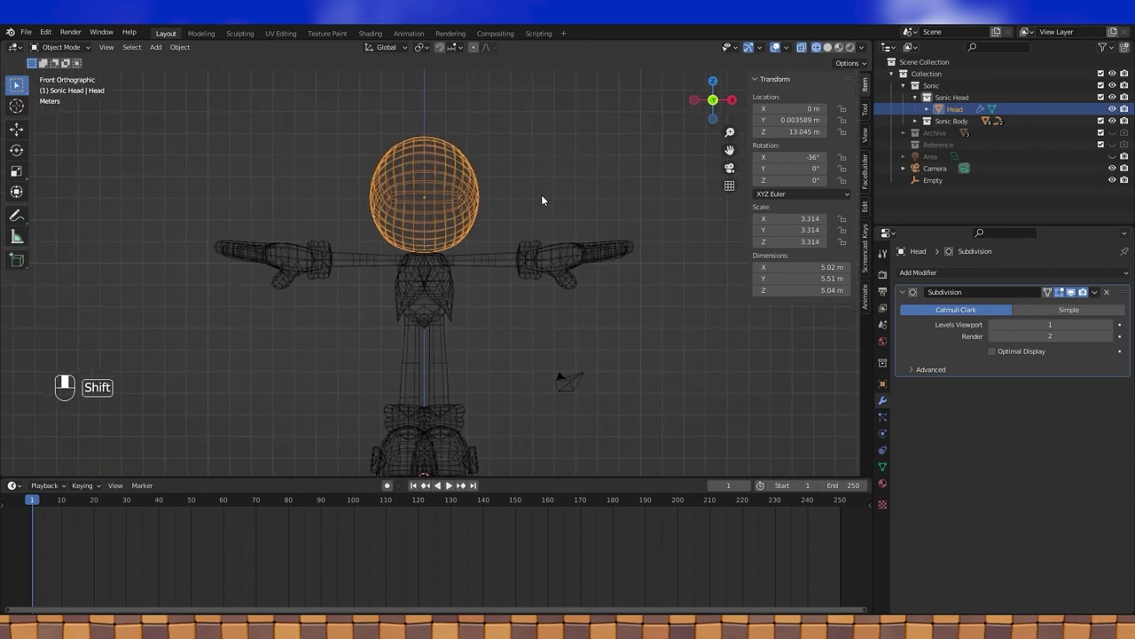
# - Bring up the Add menu to insert a curve across the head
pyautogui.press('shift+a')
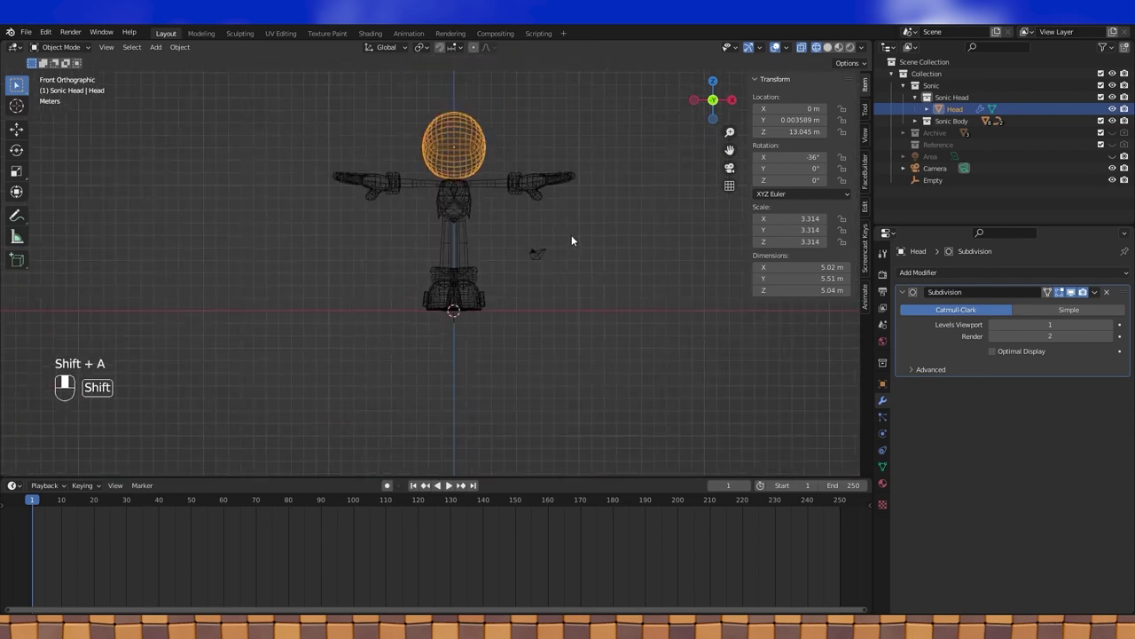
pyautogui.press('shift+a')
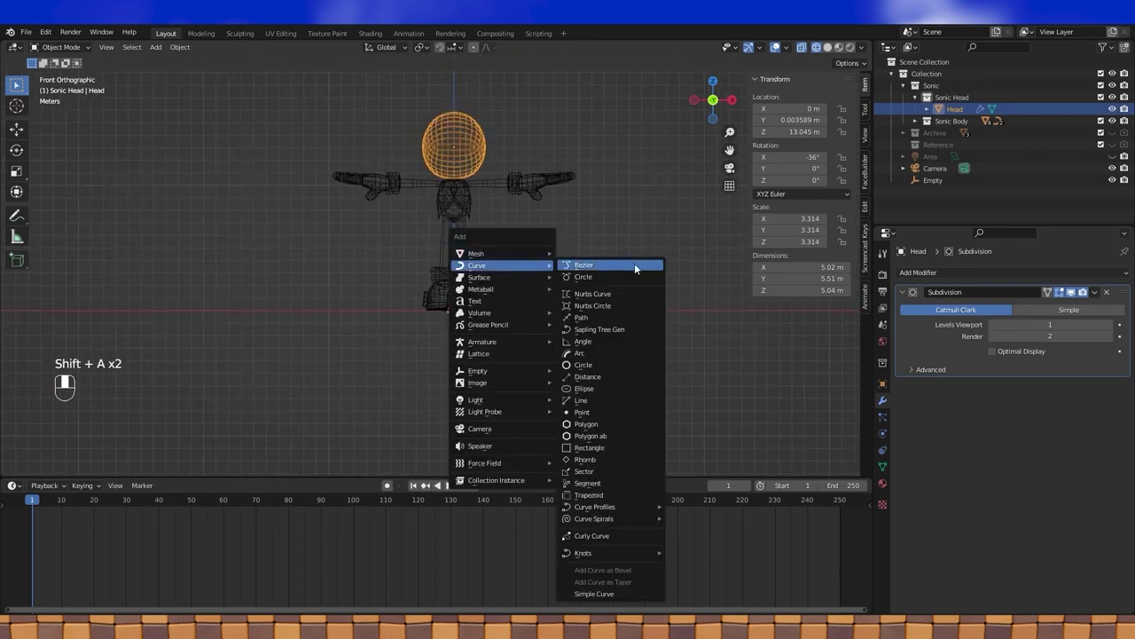
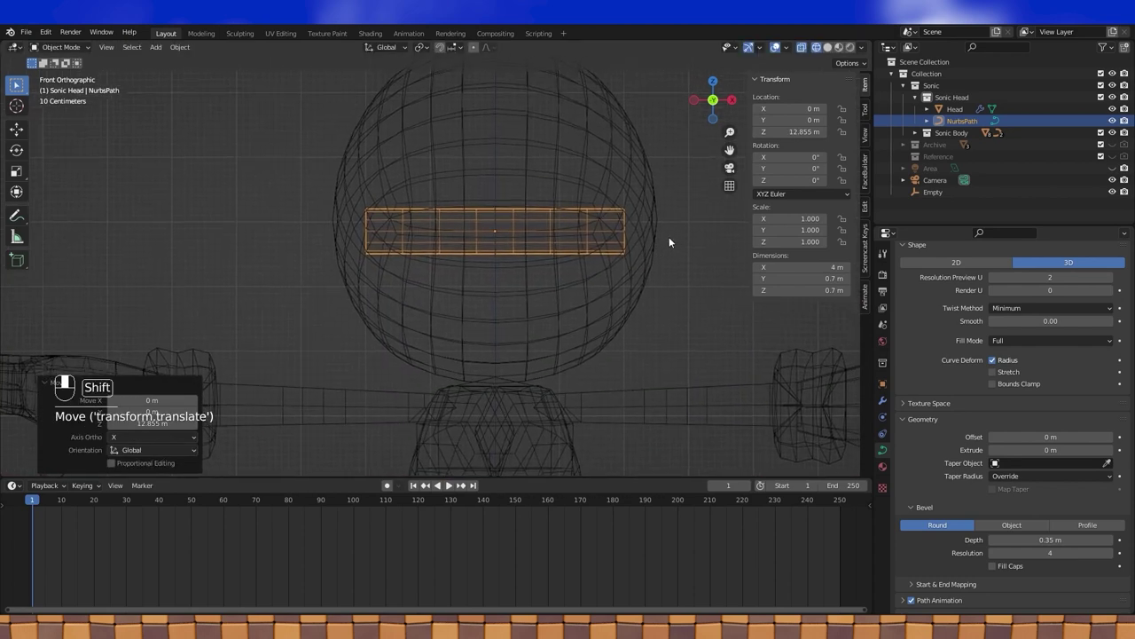
# - Move the bevelled brow path down along Z onto the head
pyautogui.press('g')
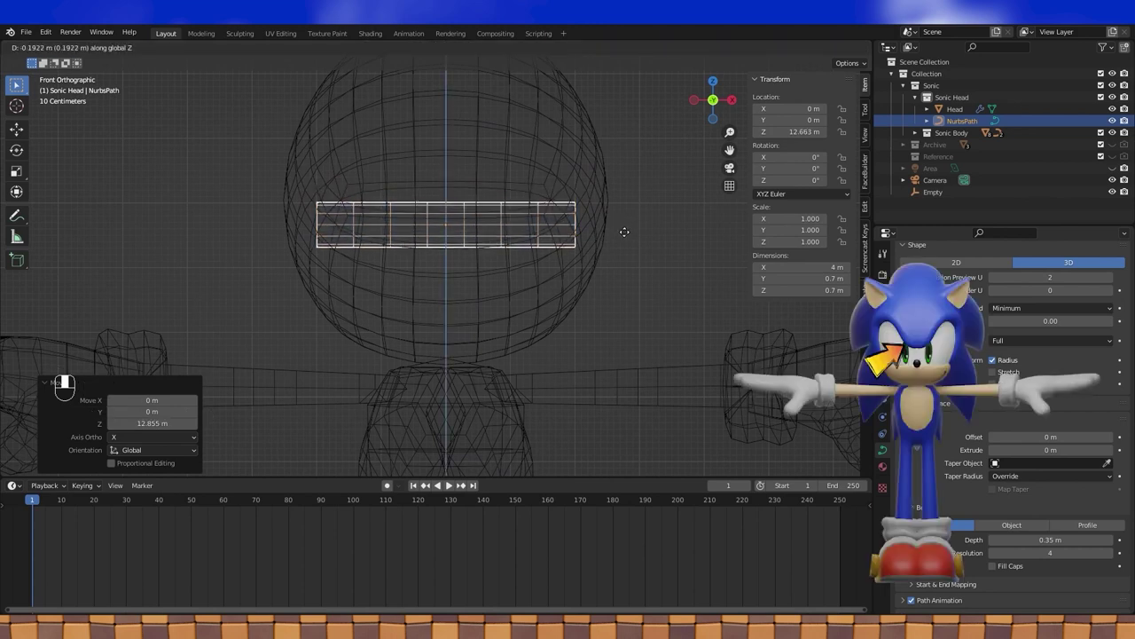
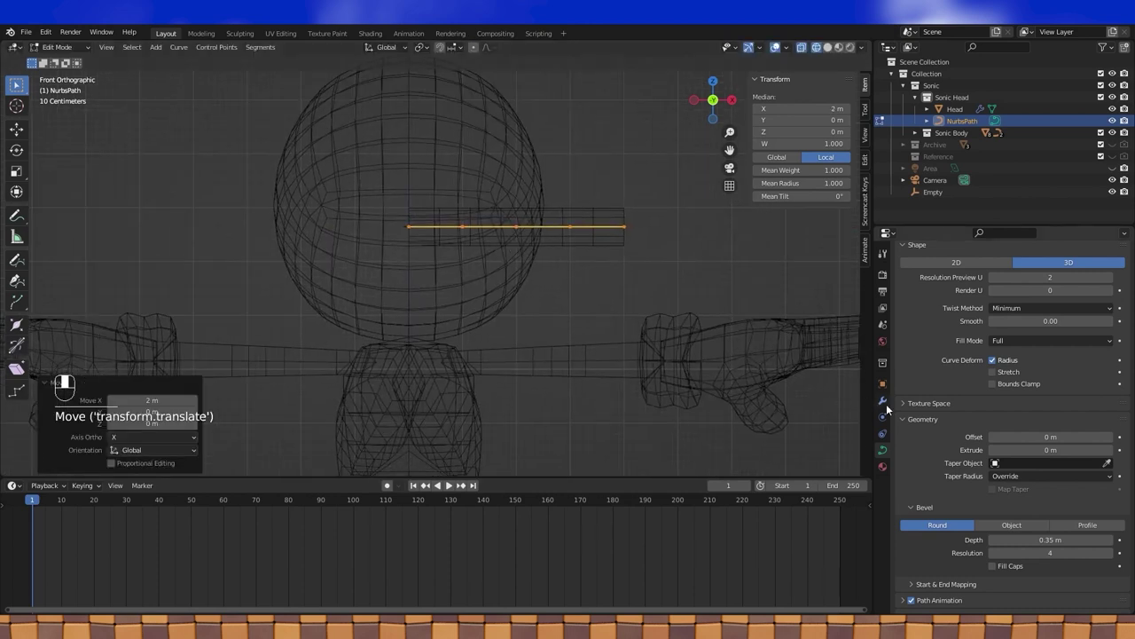
# - Add an X-axis Mirror modifier with clipping to the path and drag its control points into an arch
pyautogui.click(888, 406)
pyautogui.moveTo(887, 405); pyautogui.dragTo(992, 274)
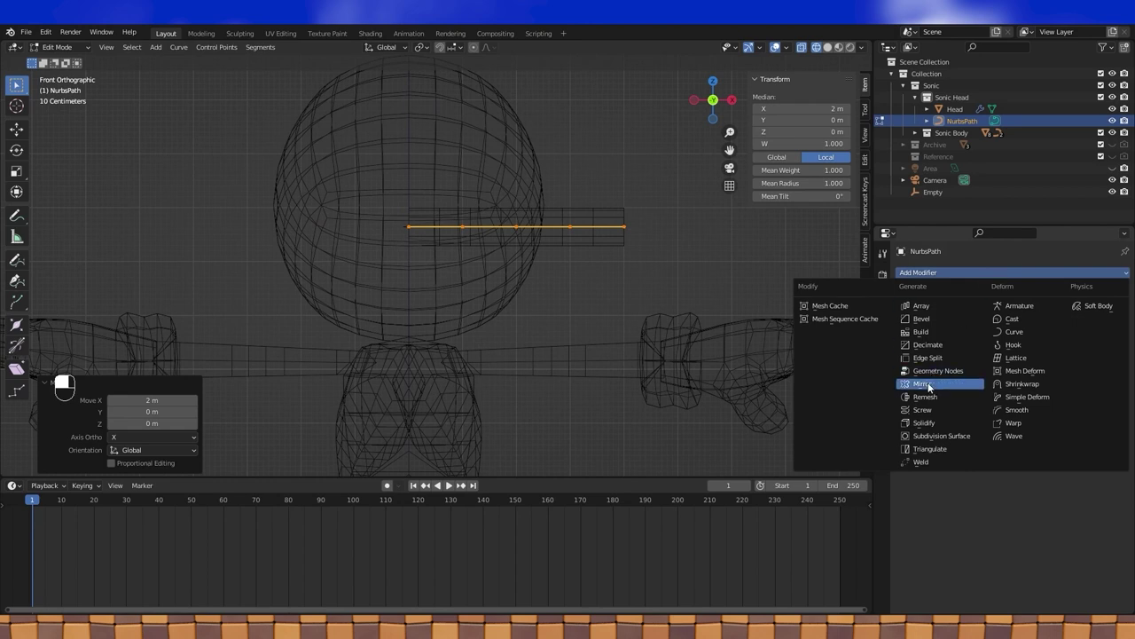
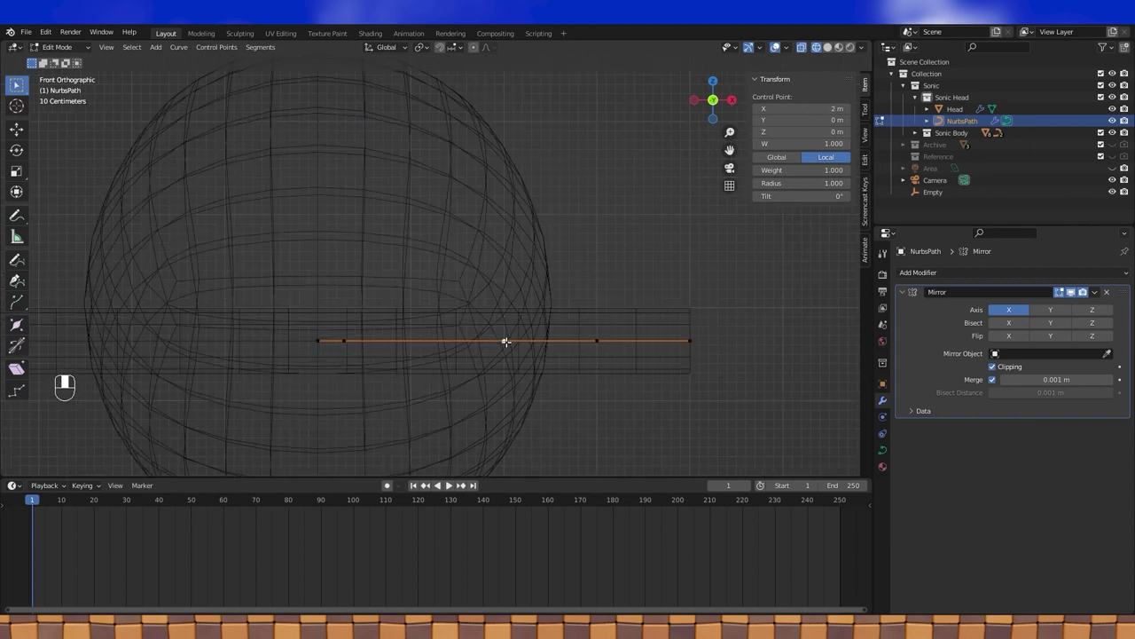
pyautogui.press('g')
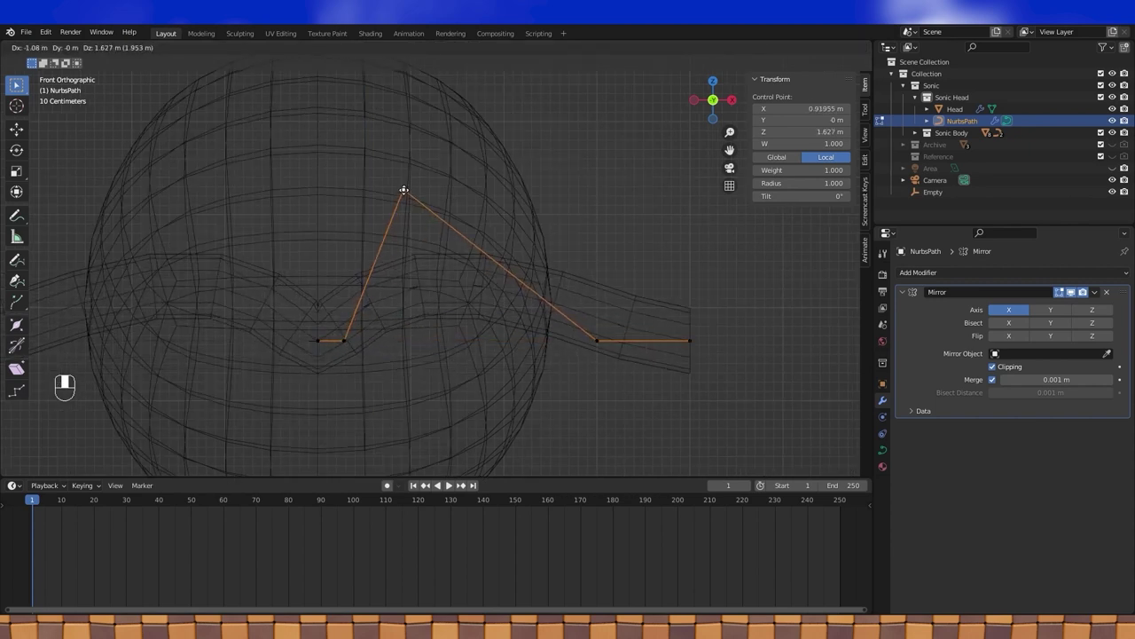
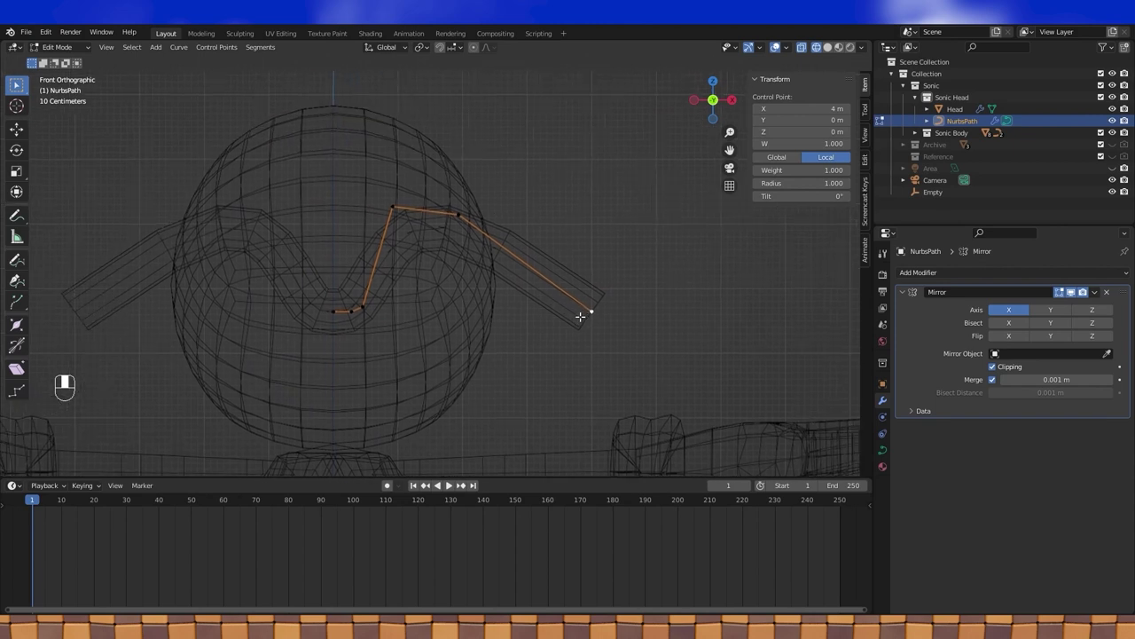
pyautogui.press('g')
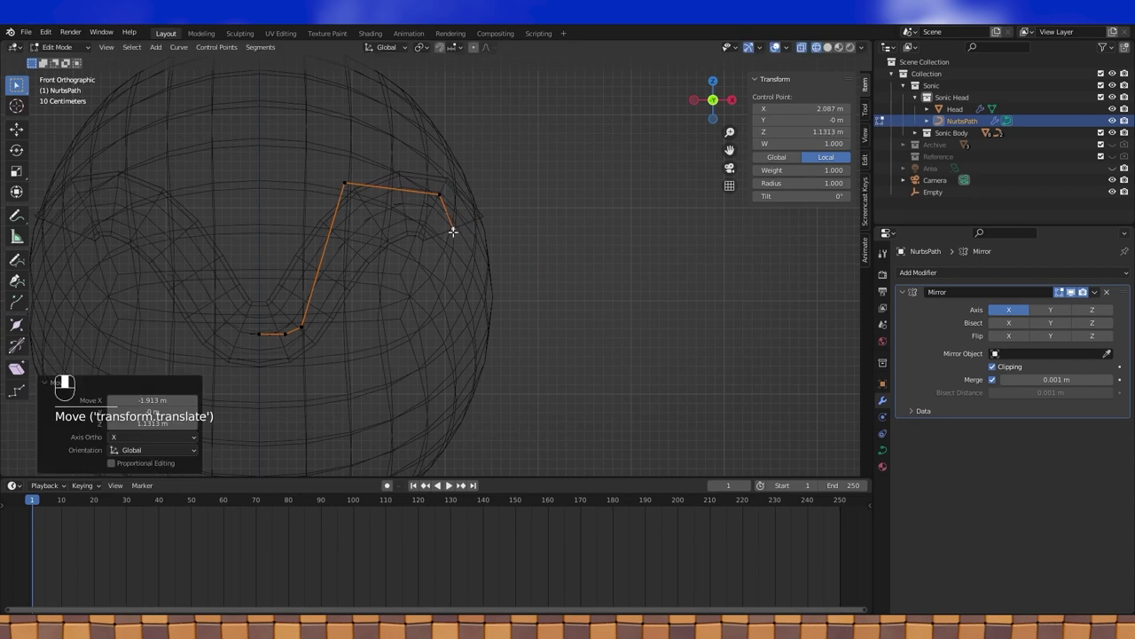
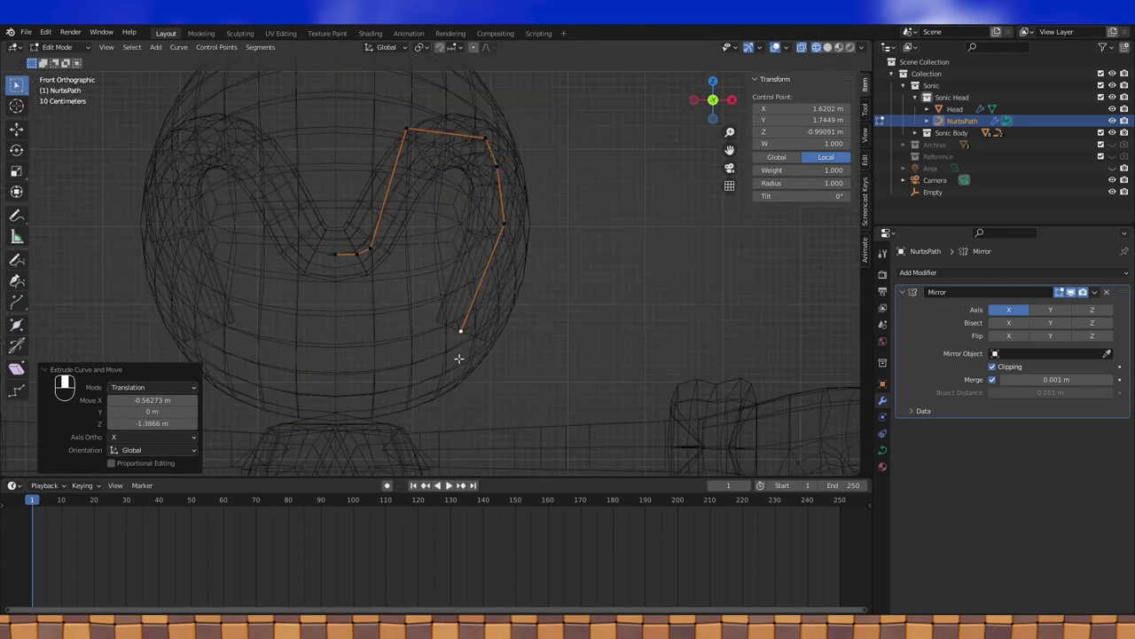
# - From the right side view, slide brow control points along Y to wrap around the head's front
pyautogui.press('KP_3')
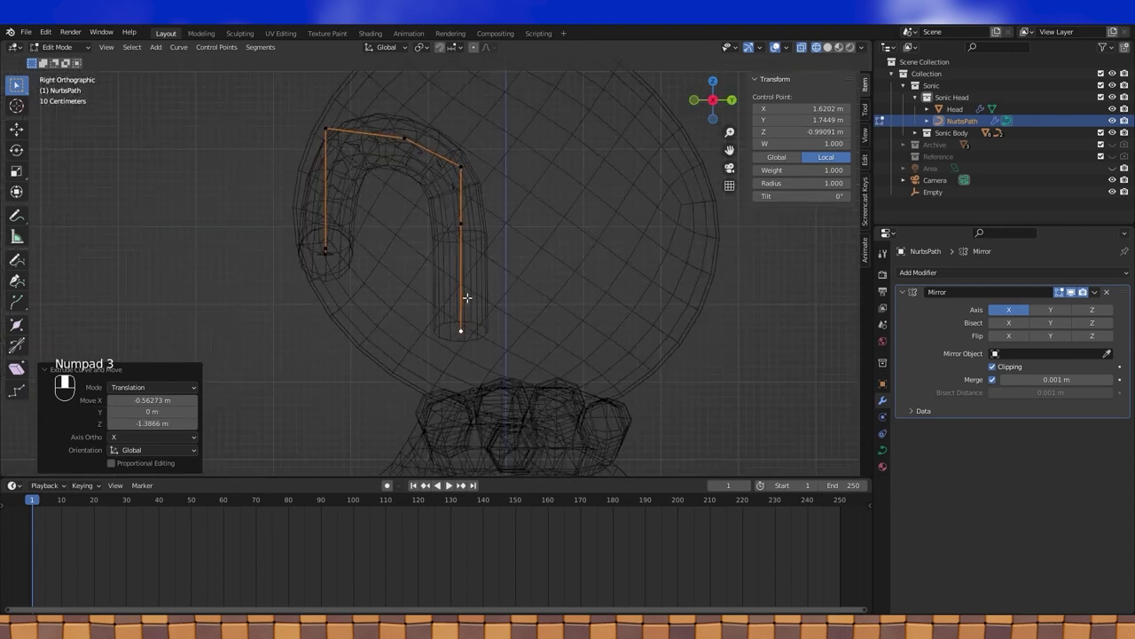
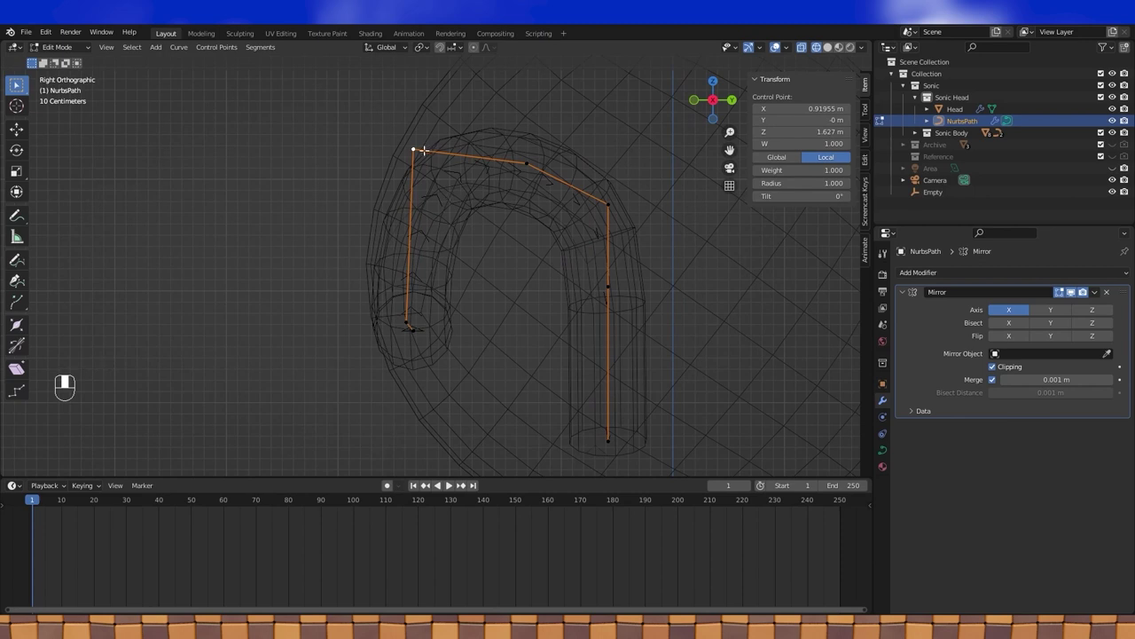
pyautogui.press('g')
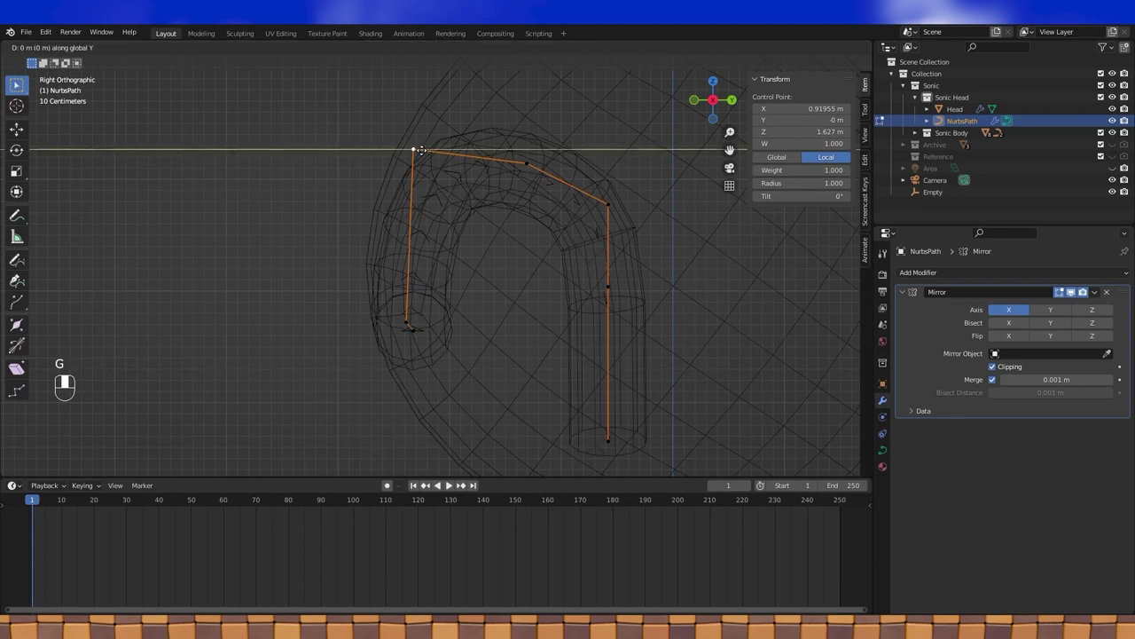
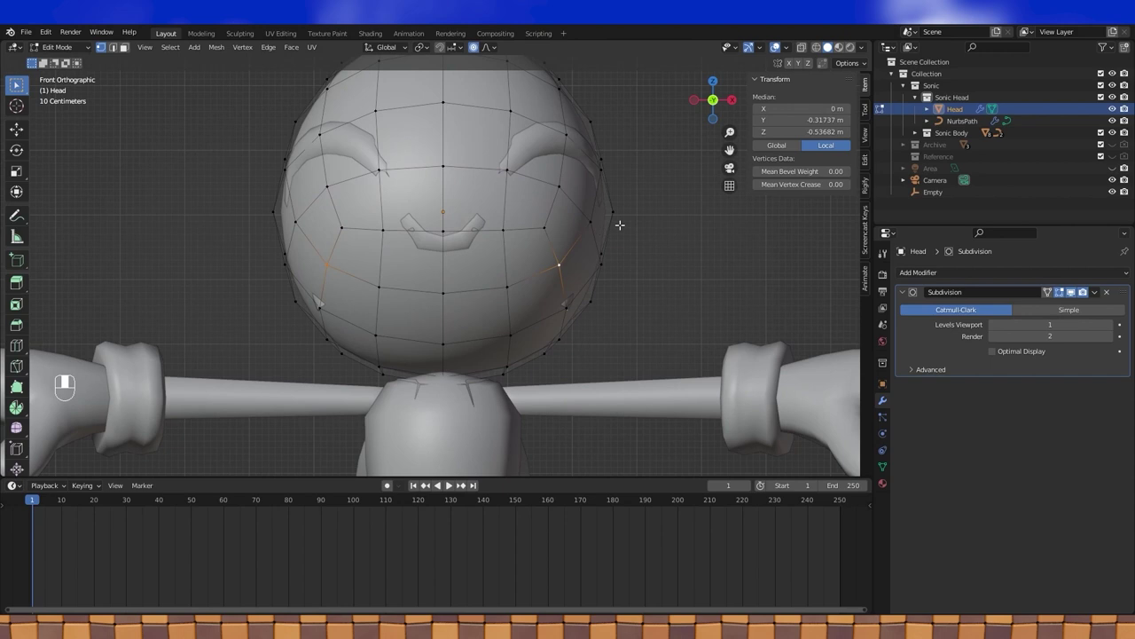
# - Scale and raise head vertices along Z with smooth proportional falloff around the eye region
pyautogui.press('s')
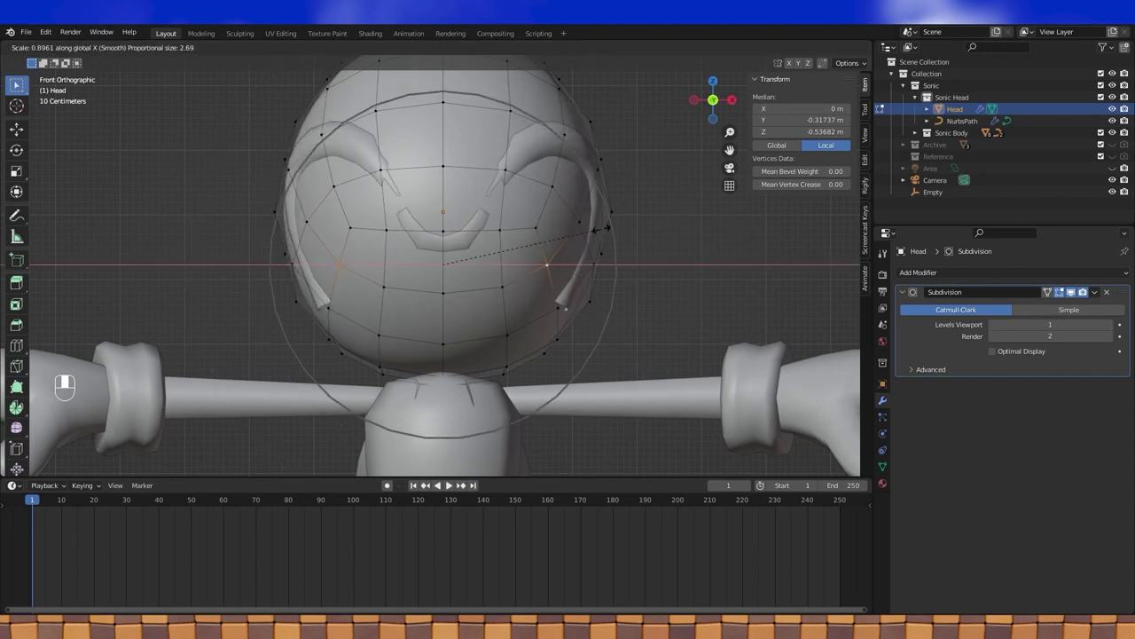
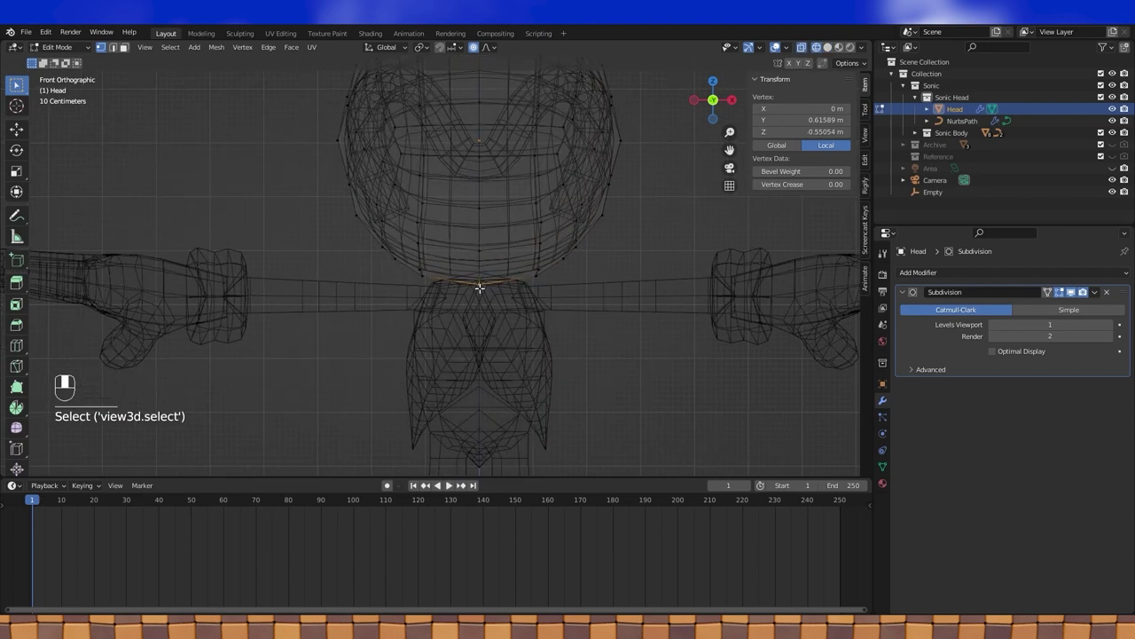
pyautogui.press('g')
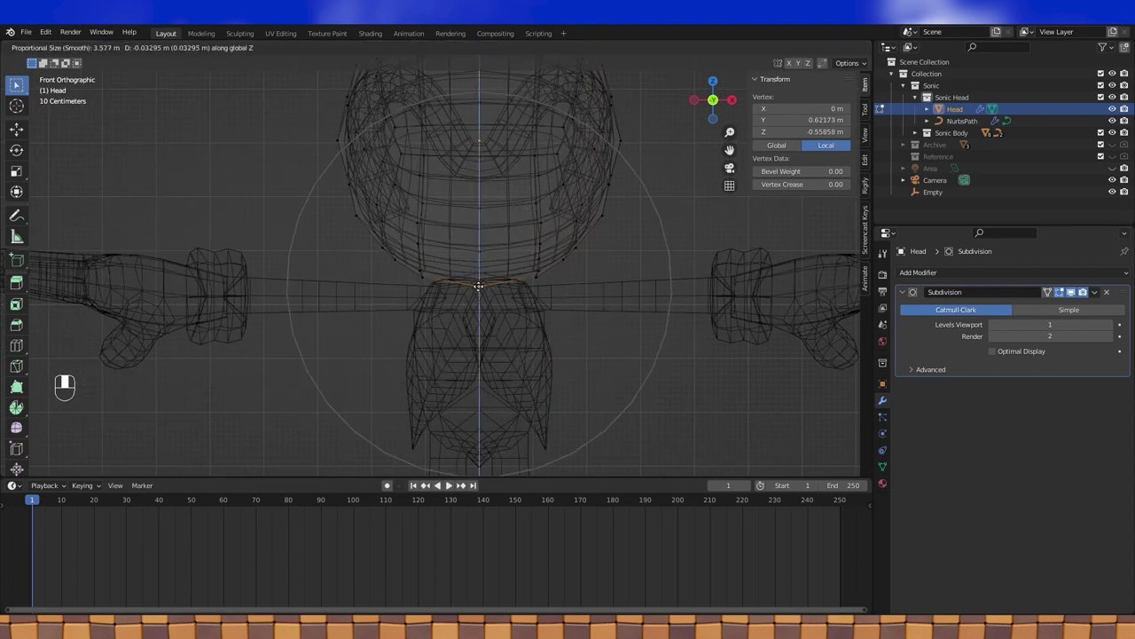
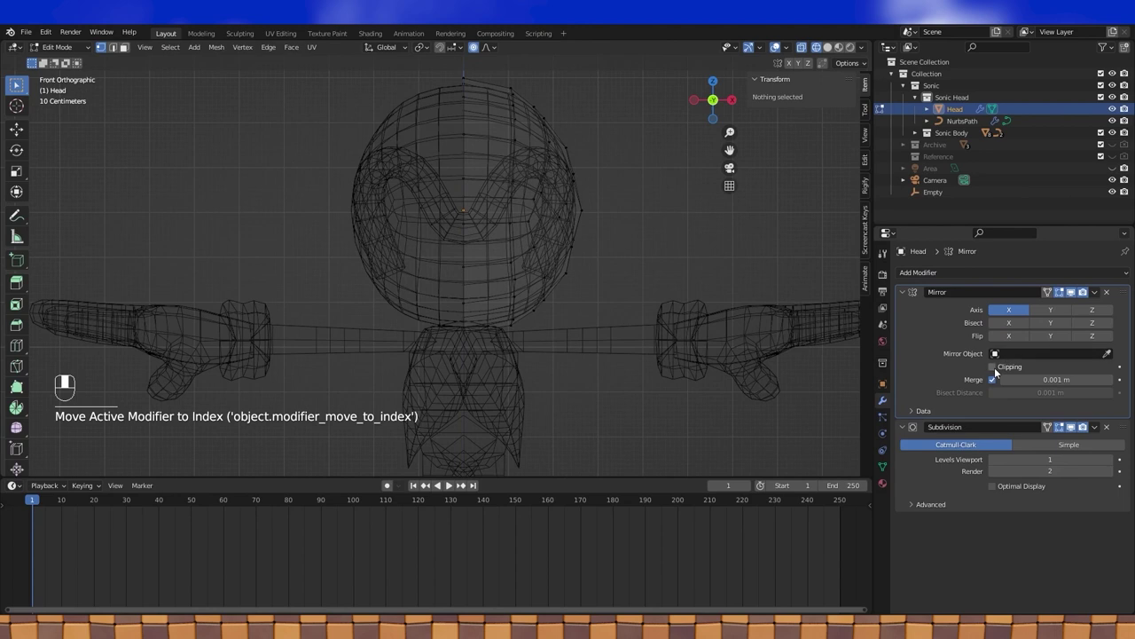
# - Enable Clipping on the head's X-axis Mirror modifier and check it from the front view
pyautogui.click(997, 372)
pyautogui.moveTo(574, 153); pyautogui.dragTo(833, 48)
pyautogui.click(833, 48)
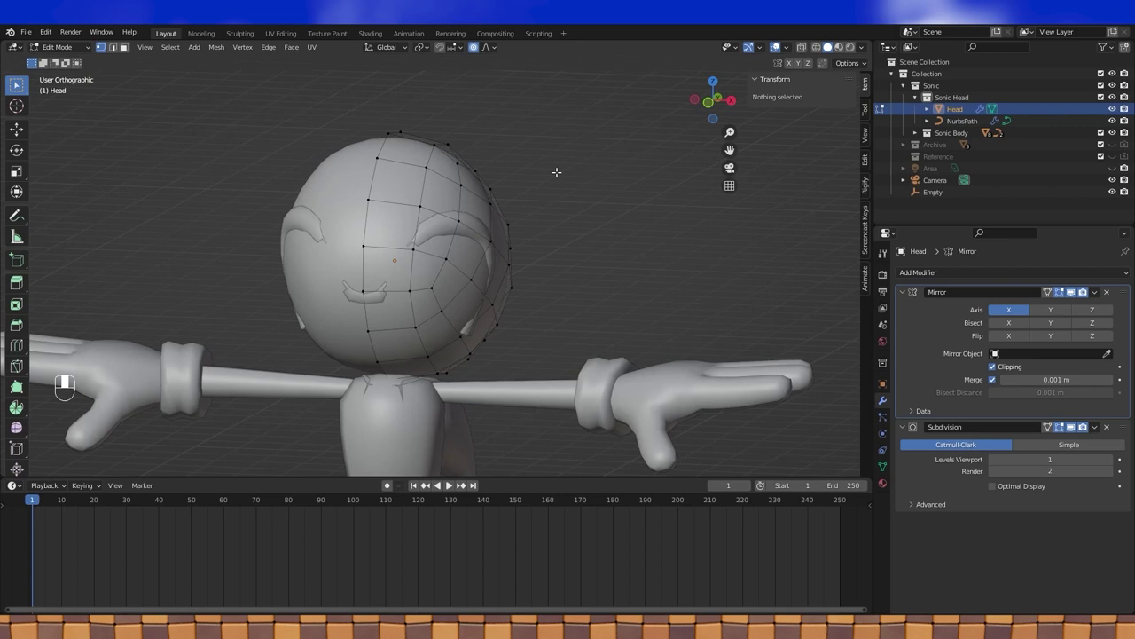
pyautogui.press('KP_1')
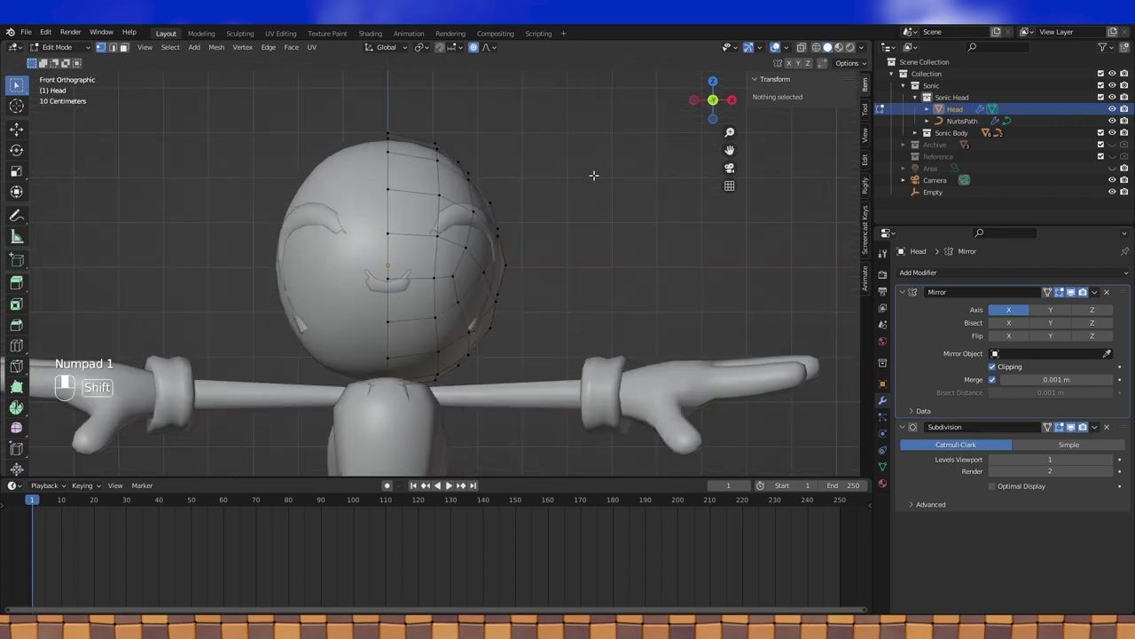
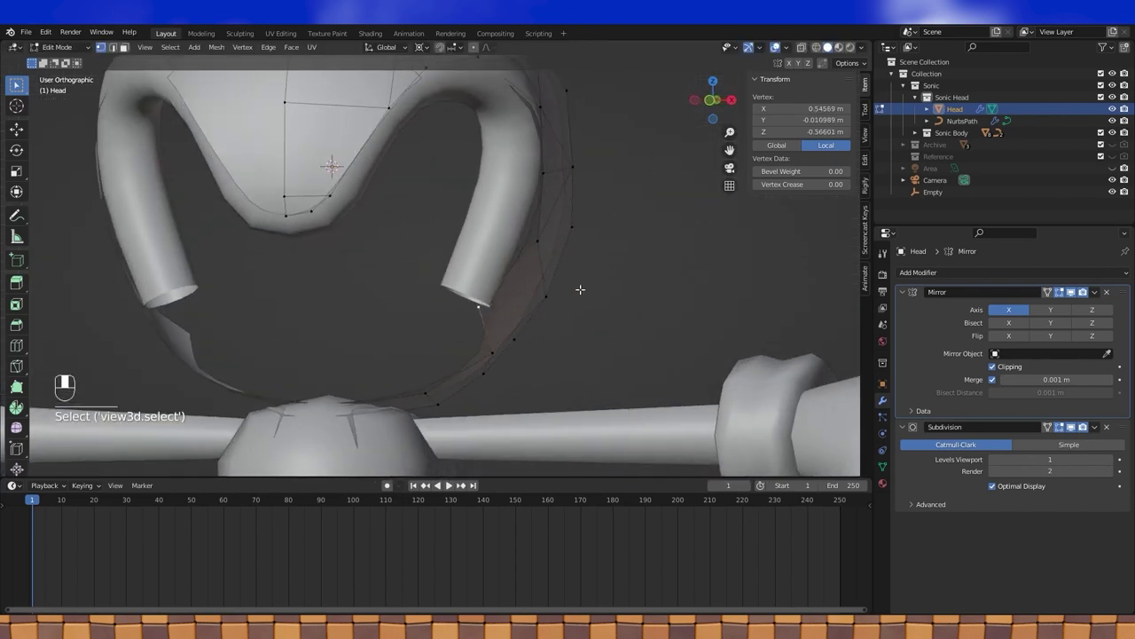
# - Finish editing the head mesh, return to Object Mode and inspect it from the front
pyautogui.press('s')
pyautogui.click(584, 288)
pyautogui.press('Tab')
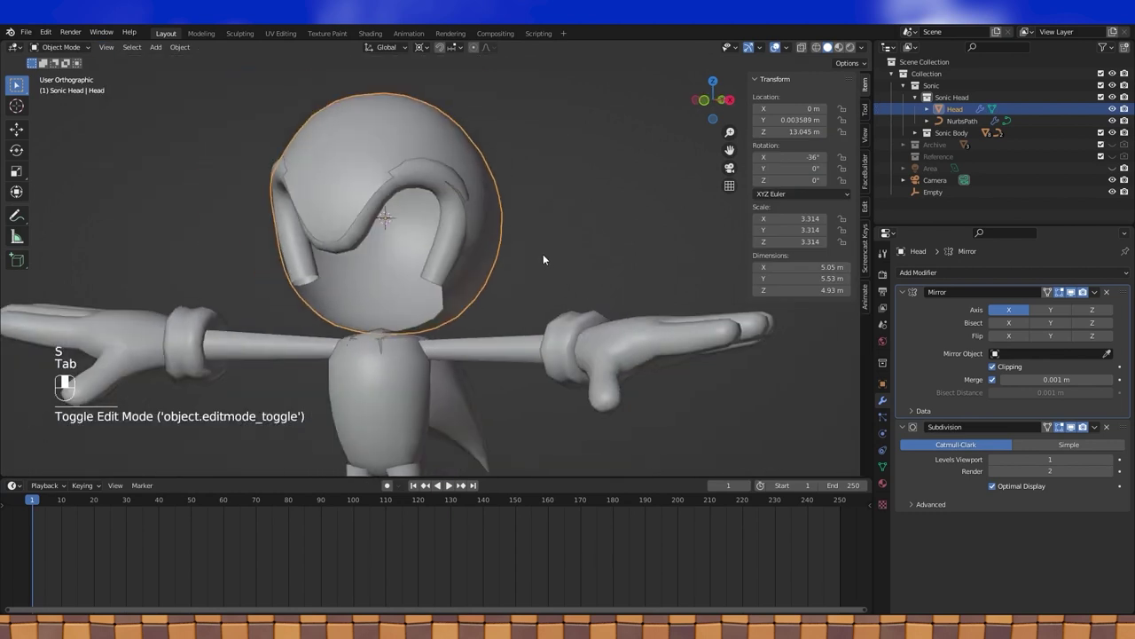
pyautogui.moveTo(328, 265); pyautogui.dragTo(29, 35)
pyautogui.press('KP_1')
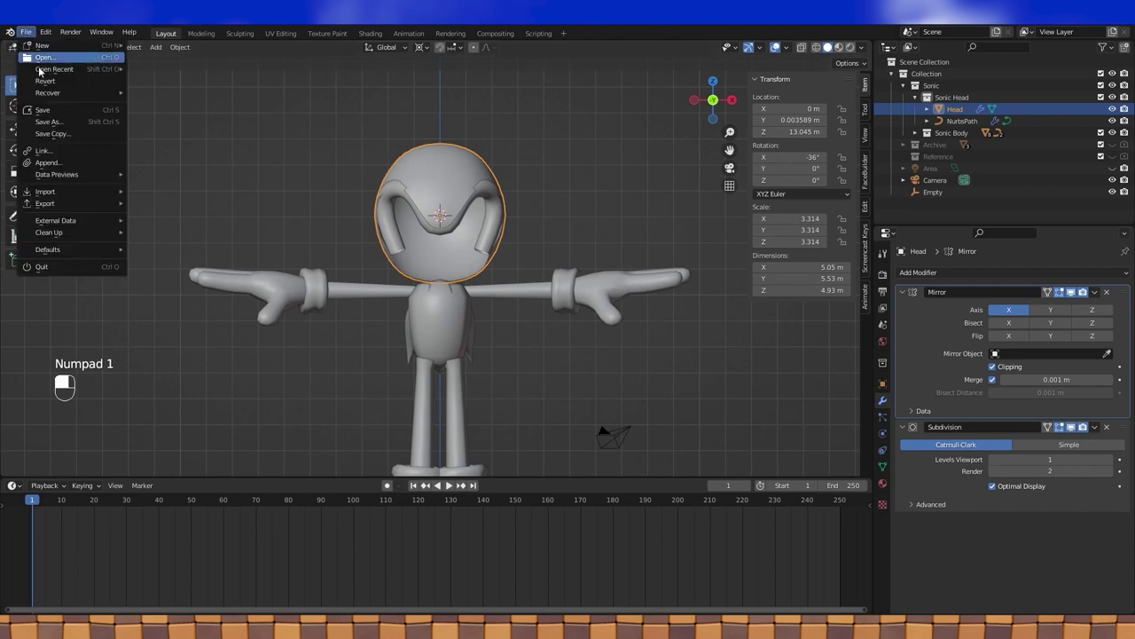
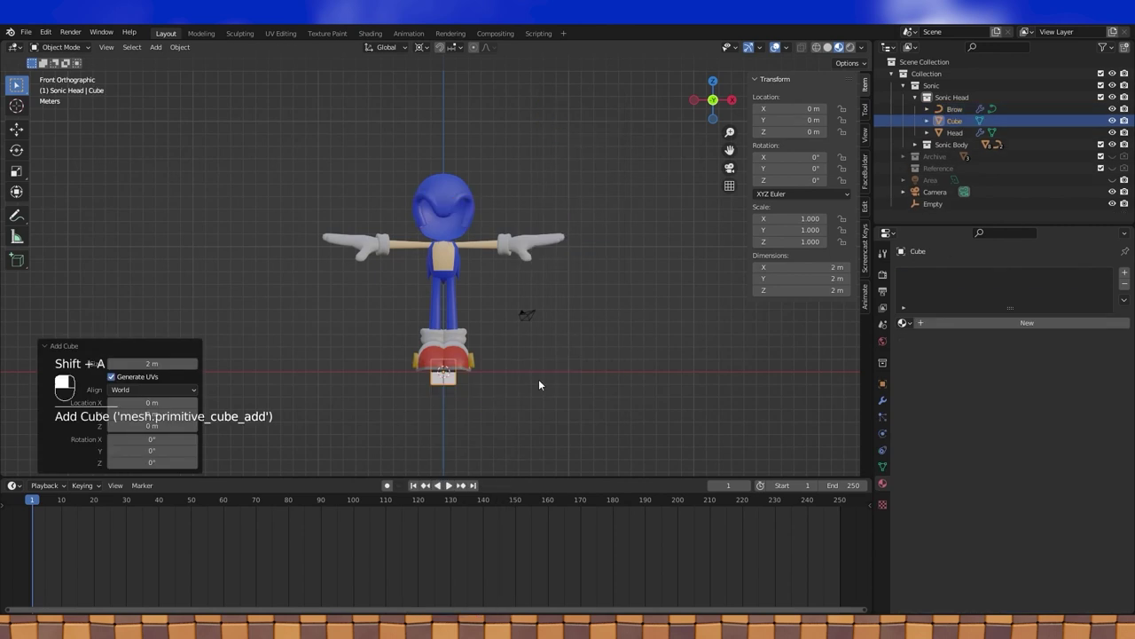
# - Raise the new cube along Z to head height and scale it three times larger
pyautogui.press('g')
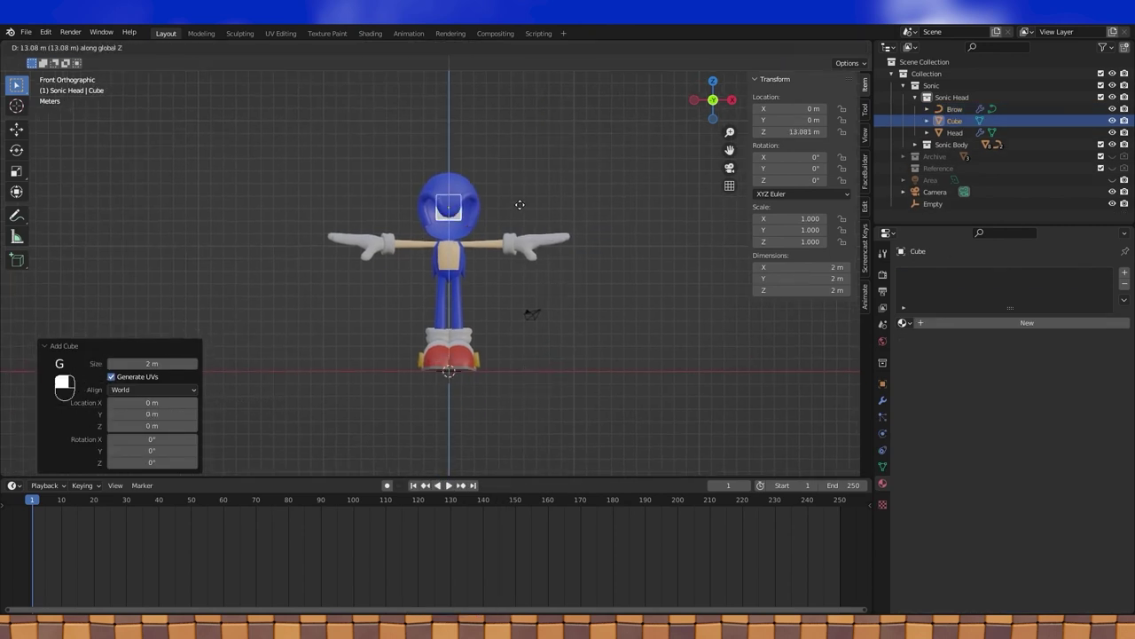
pyautogui.moveTo(526, 213); pyautogui.dragTo(423, 49)
pyautogui.press('KP_1')
pyautogui.press('s')
# - Orbit around the head and subdivide the cube into a smooth sphere at level 3
pyautogui.moveTo(424, 49); pyautogui.dragTo(896, 400)
pyautogui.moveTo(896, 401); pyautogui.dragTo(982, 275)
pyautogui.moveTo(982, 276); pyautogui.dragTo(969, 342)
pyautogui.press('KP_1')
# - Lower the eye sphere and scale it narrower than it is tall, checking front and side views
pyautogui.press('g')
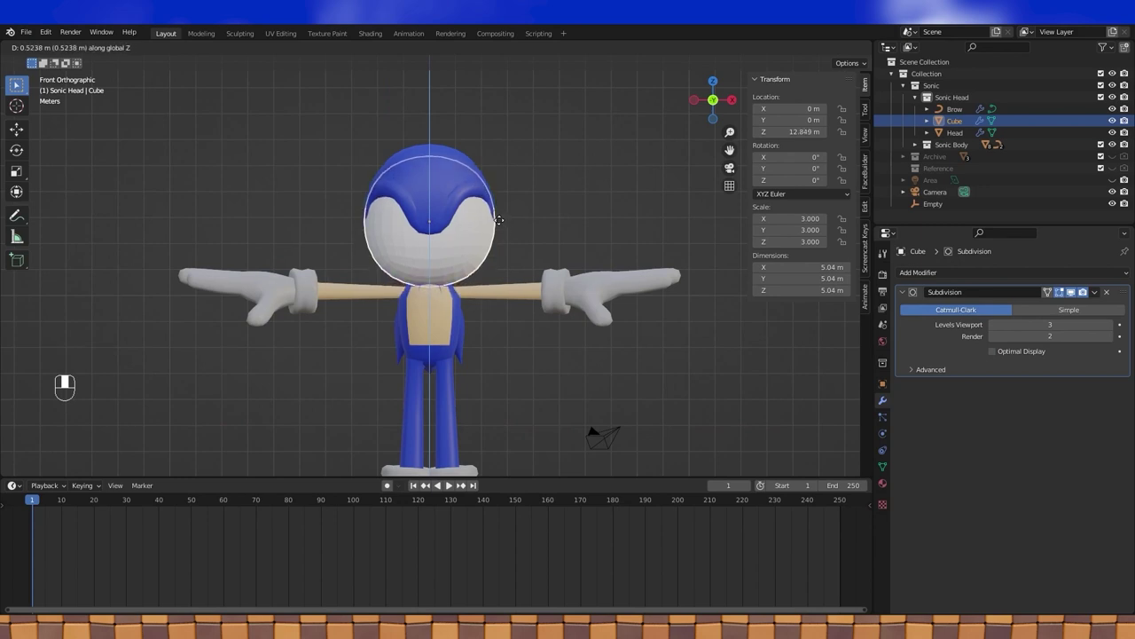
pyautogui.moveTo(526, 238); pyautogui.dragTo(525, 227)
pyautogui.press('KP_1')
pyautogui.press('s')
pyautogui.press('KP_1')
pyautogui.press('KP_3')
pyautogui.press('KP_1')
pyautogui.press('s')
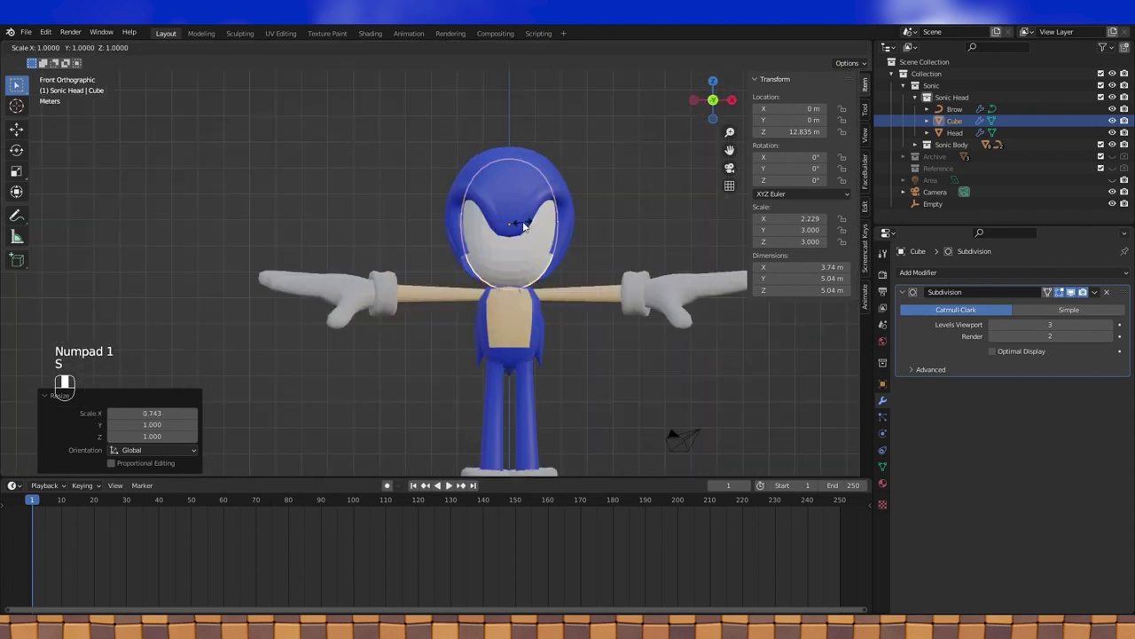
pyautogui.press('s')
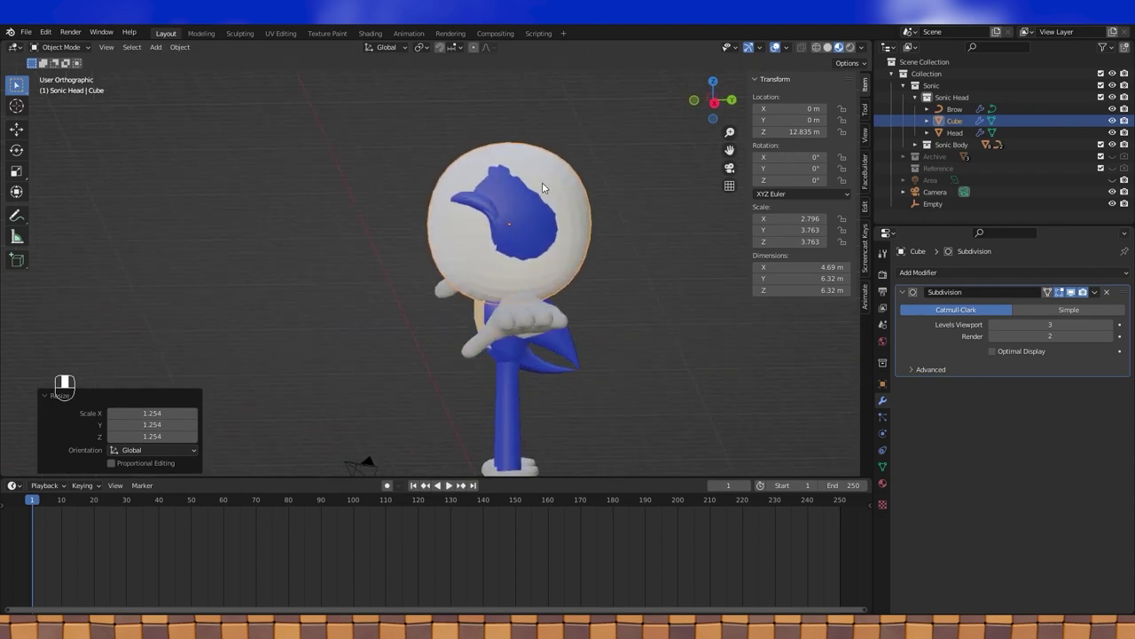
# - Push the eye sphere forward through the front of the head and enter Edit Mode on it
pyautogui.press('g')
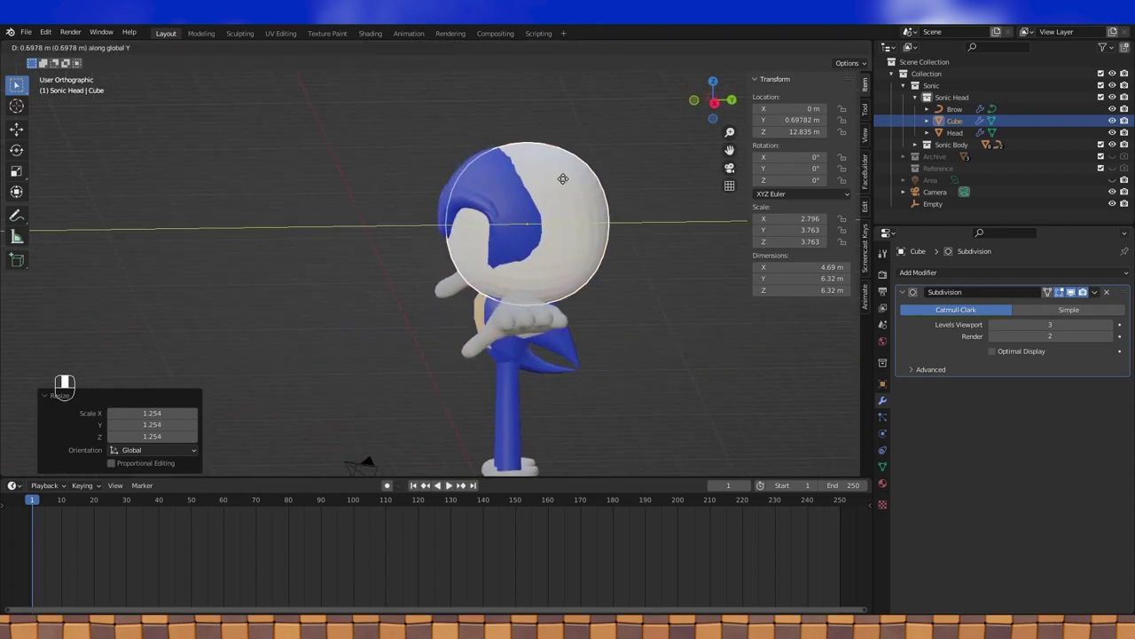
pyautogui.click(564, 182)
pyautogui.moveTo(553, 182); pyautogui.dragTo(1098, 295)
pyautogui.press('Tab')
pyautogui.press('Tab')
pyautogui.moveTo(1099, 295); pyautogui.dragTo(826, 49)
# - In side view, select the unneeded rear vertices of the eye mesh and delete them, leaving a front patch
pyautogui.press('KP_1')
pyautogui.press('KP_3')
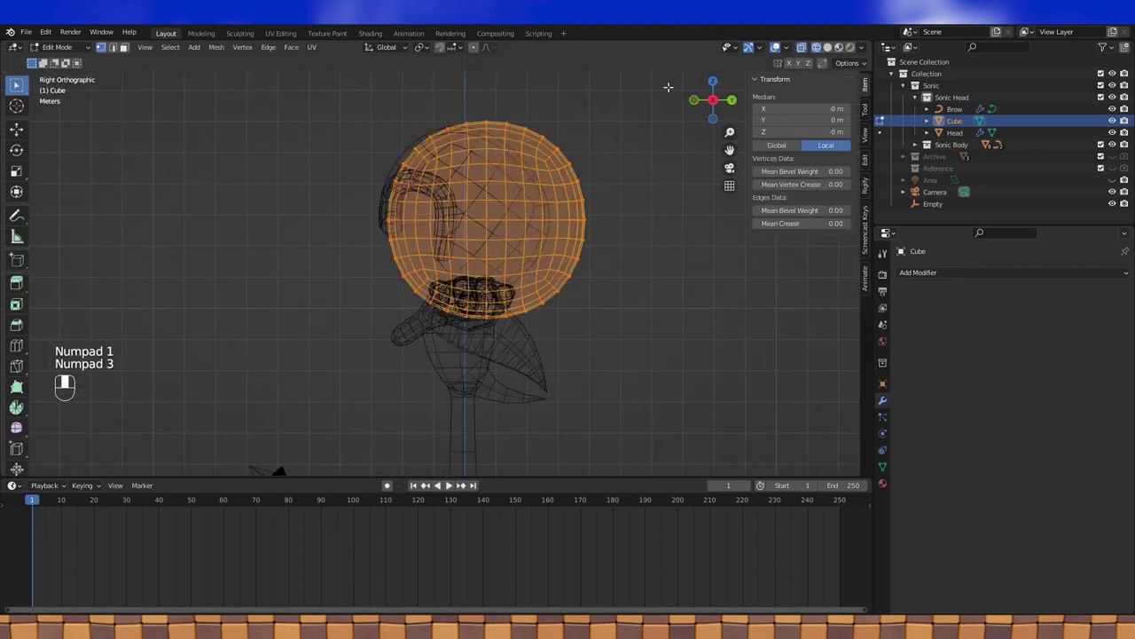
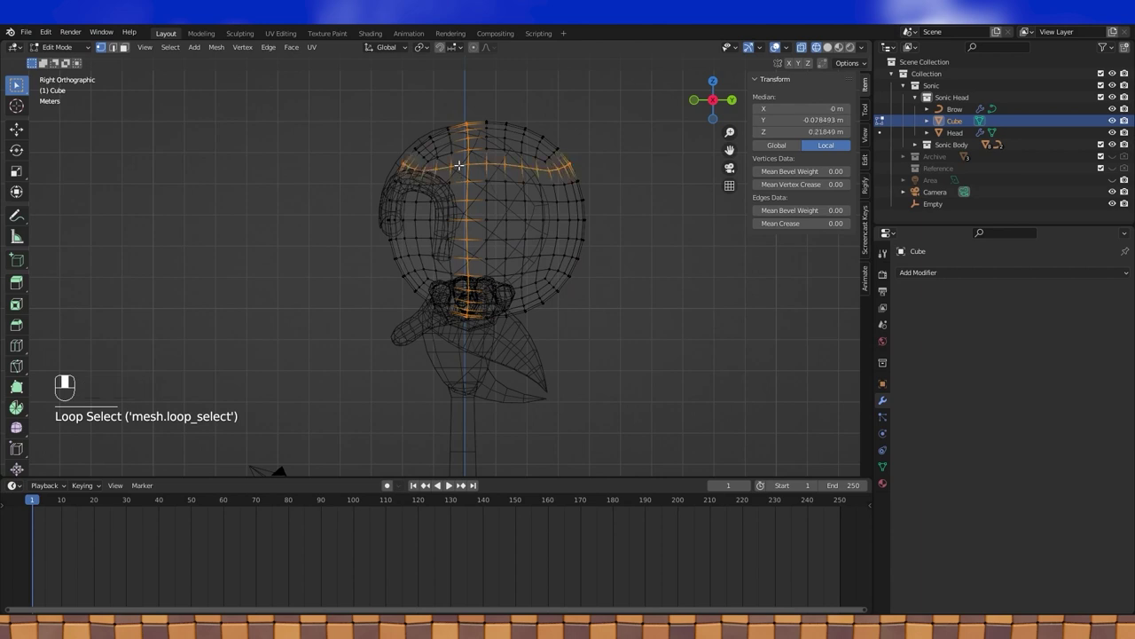
pyautogui.click(463, 288)
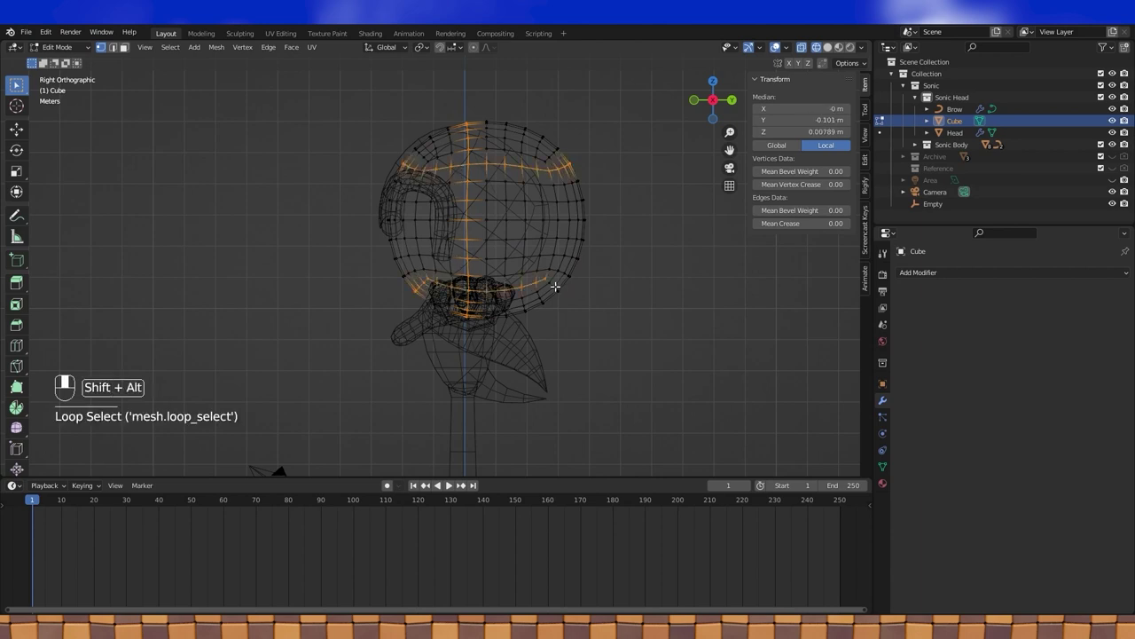
pyautogui.click(557, 285)
pyautogui.press('ctrl+z')
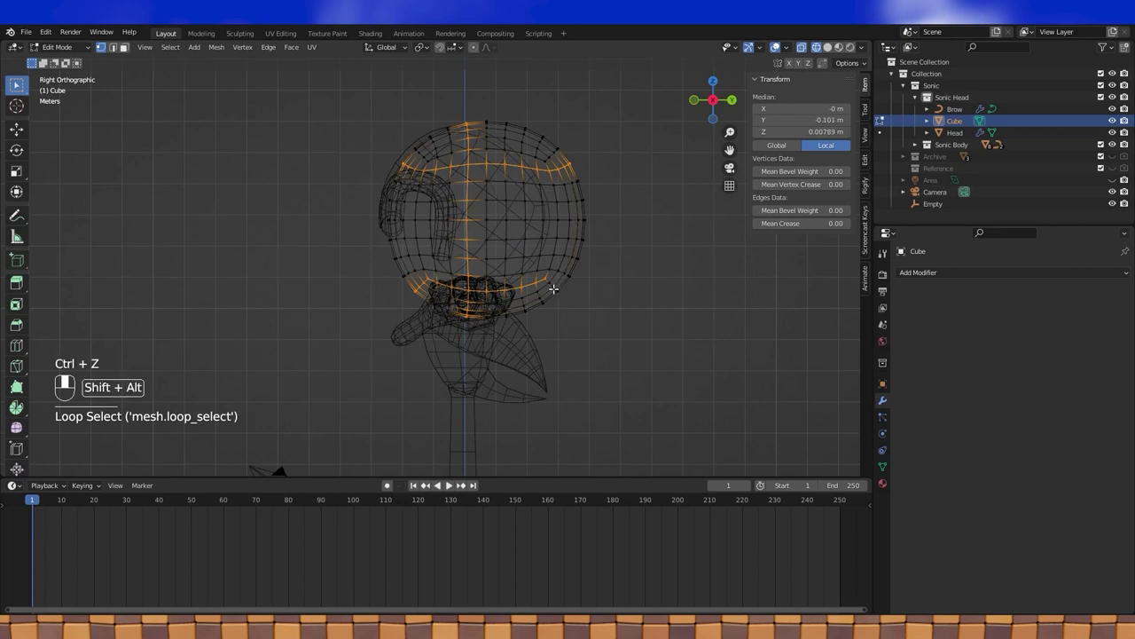
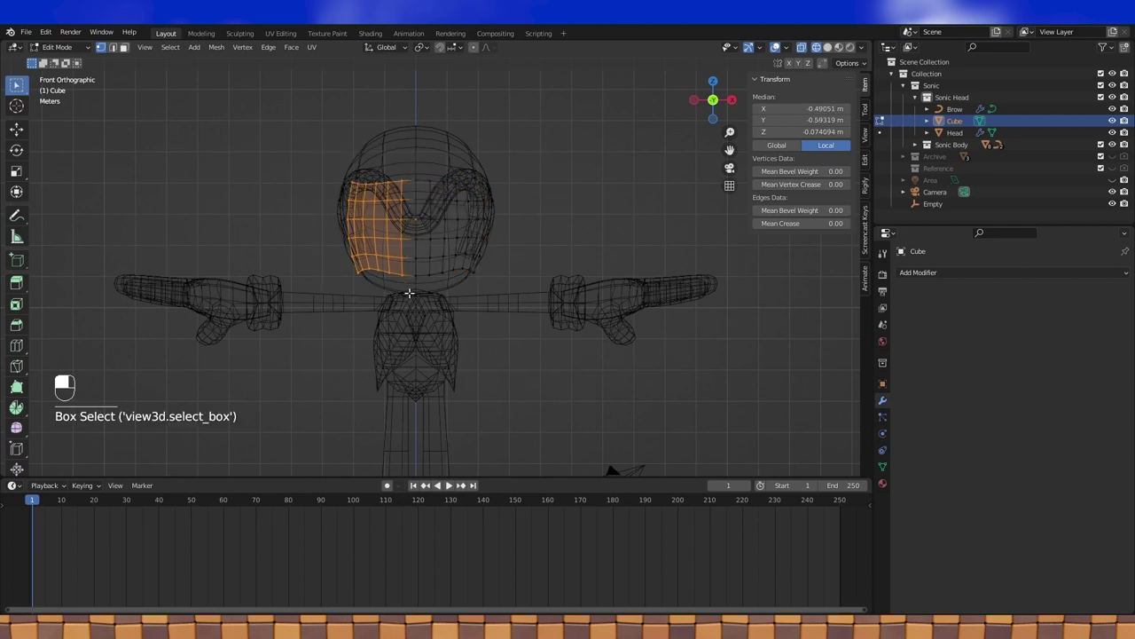
pyautogui.press('x')
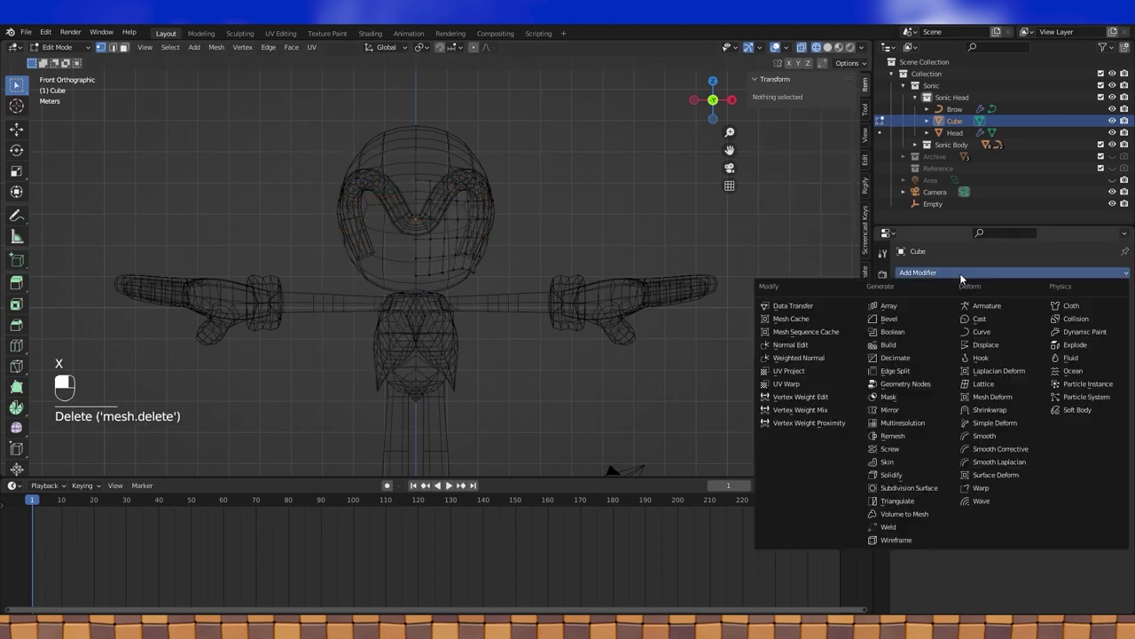